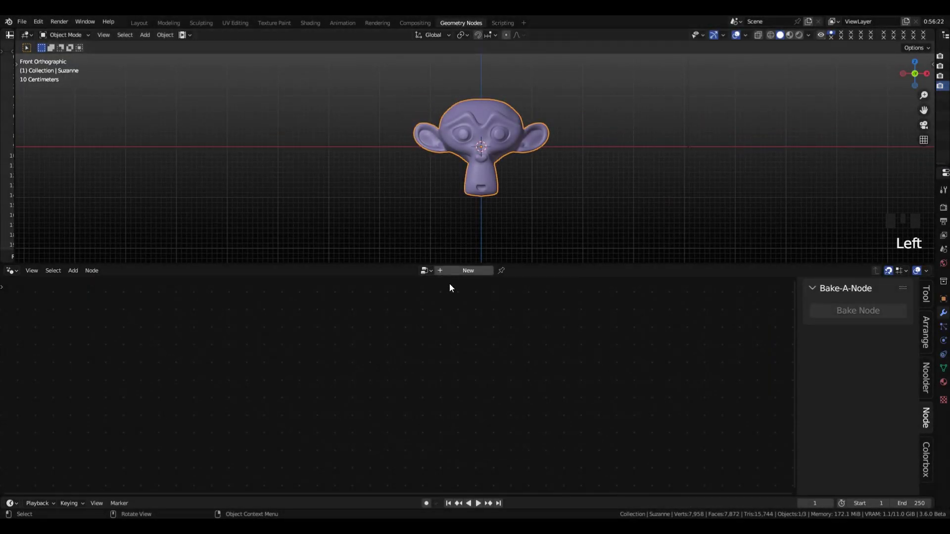
# - Create Suzanne's geometry node tree and name it Motion Smear Simulation
pyautogui.moveTo(458, 277); pyautogui.dragTo(470, 274)
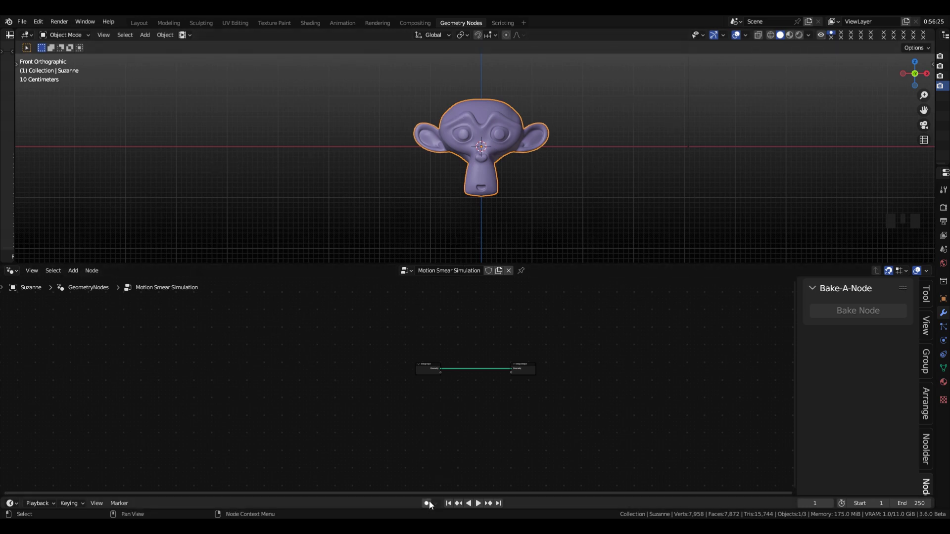
# - Enlarge the 3D viewport and play the animation to watch Suzanne wander around the scene
pyautogui.moveTo(502, 274); pyautogui.dragTo(503, 236)
pyautogui.press('shift+space')
pyautogui.press('g')
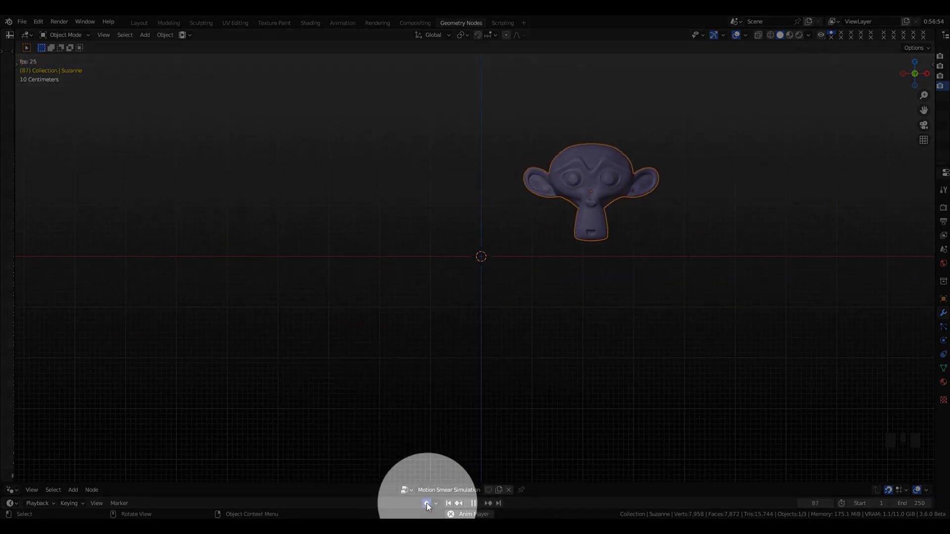
pyautogui.click(428, 509)
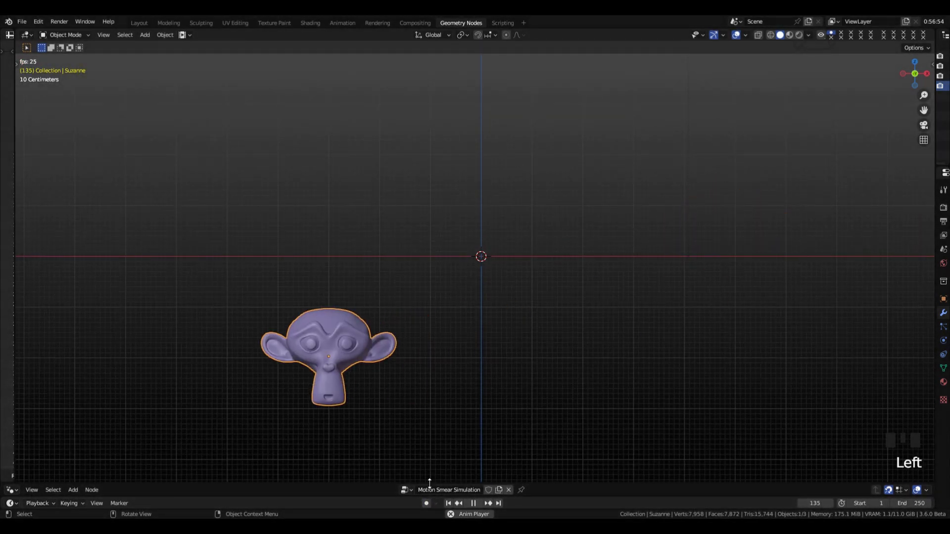
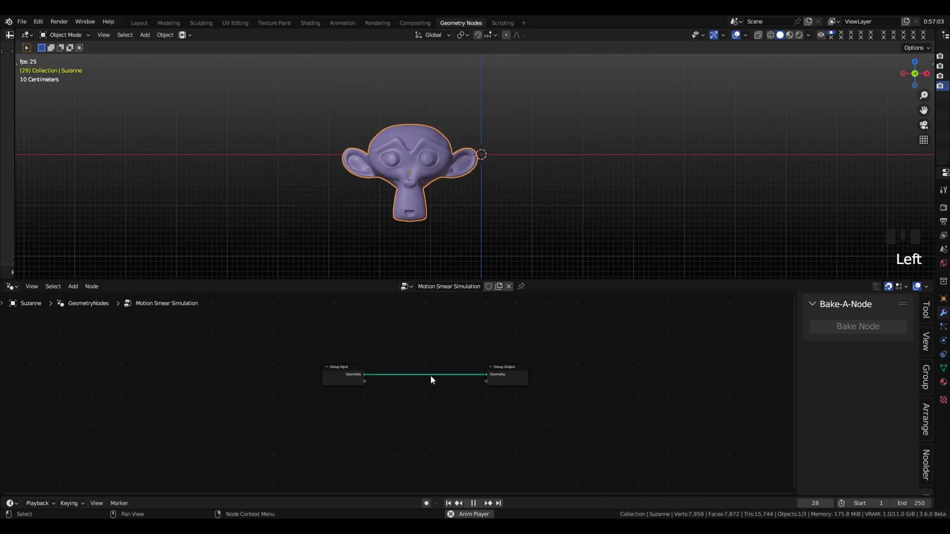
# - Stop playback and drop a Simulation Zone onto the geometry link
pyautogui.press('shift+space')
pyautogui.press('shift+Left')
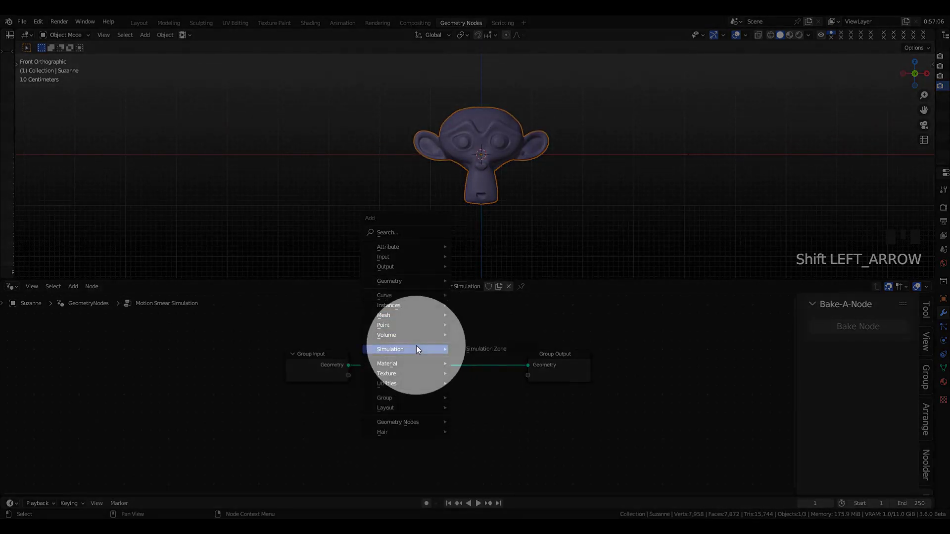
pyautogui.press('shift+a')
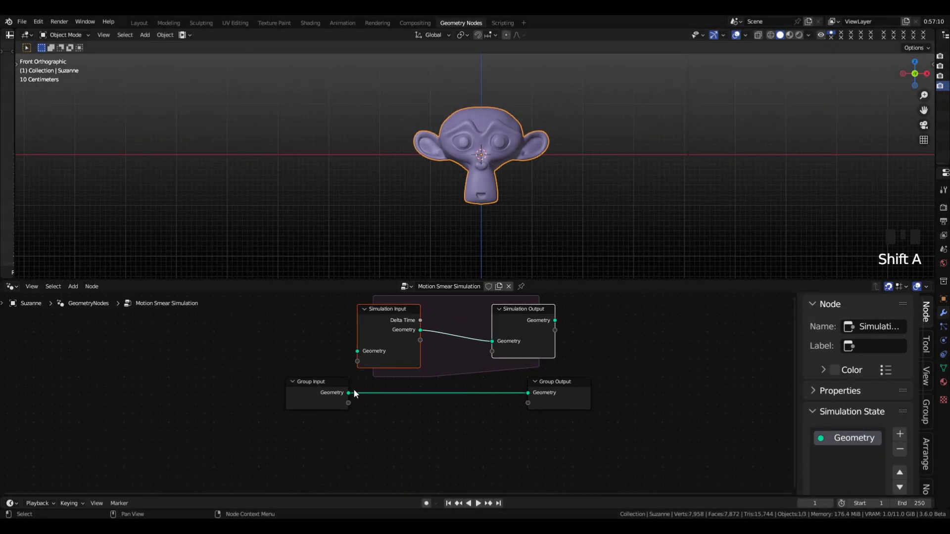
pyautogui.moveTo(357, 383); pyautogui.dragTo(390, 344)
# - Spread the simulation zone nodes apart and move Group Input further left
pyautogui.moveTo(554, 324); pyautogui.dragTo(531, 396)
pyautogui.scroll(-3)
pyautogui.click(419, 373)
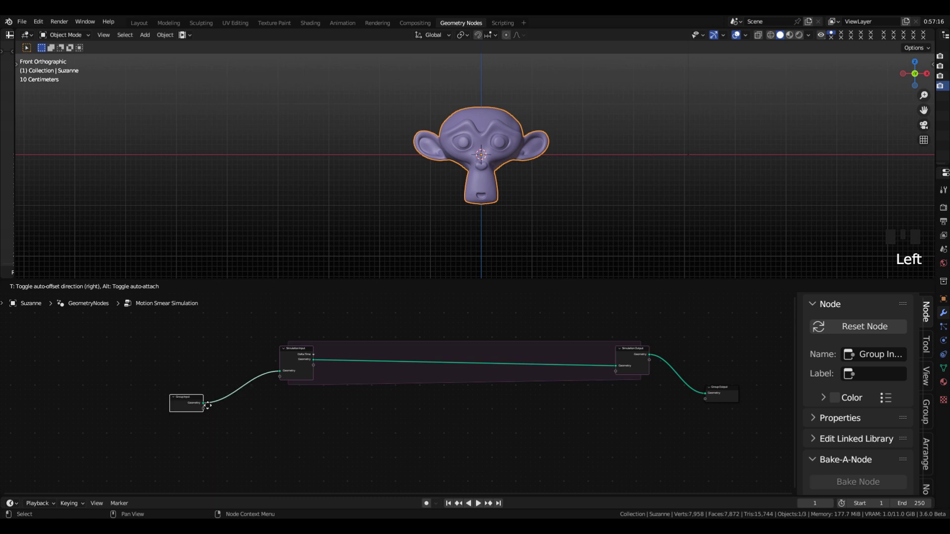
pyautogui.moveTo(729, 390); pyautogui.dragTo(332, 434)
pyautogui.click(329, 434)
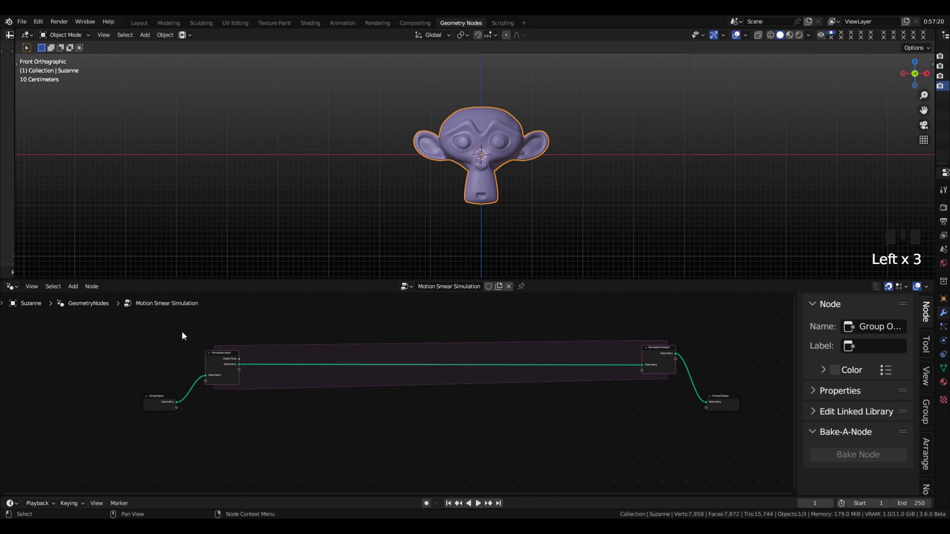
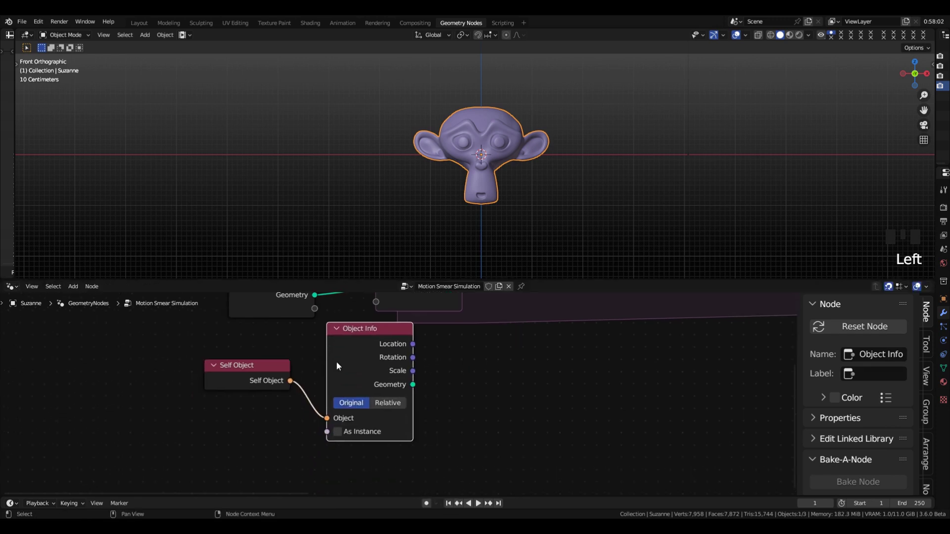
# - Group the Self Object and Object Info nodes as GetCurrentLocation
pyautogui.press('r')
pyautogui.moveTo(243, 356); pyautogui.dragTo(444, 450)
pyautogui.press('ctrl+g')
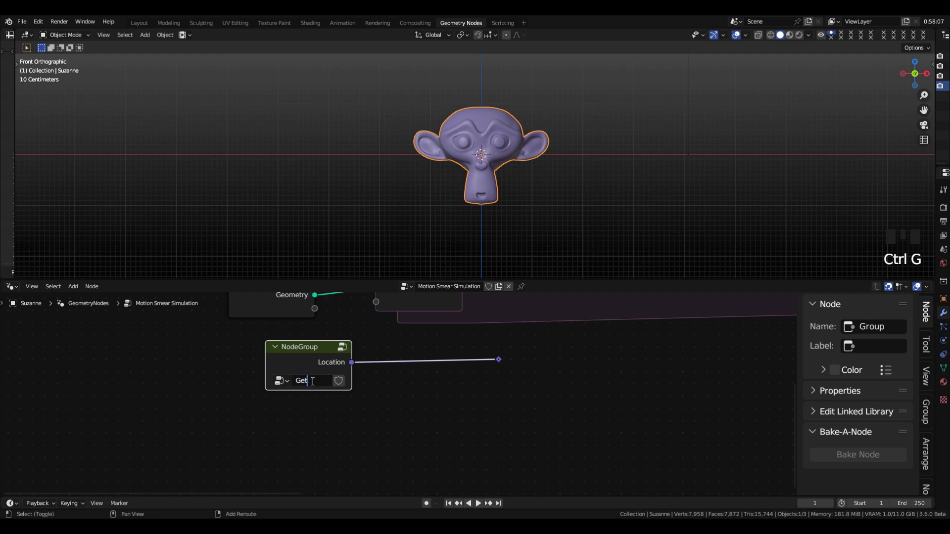
pyautogui.press('r')
# - Place the group below Group Input and feed its Location into a new Simulation Input socket
pyautogui.moveTo(292, 443); pyautogui.dragTo(297, 411)
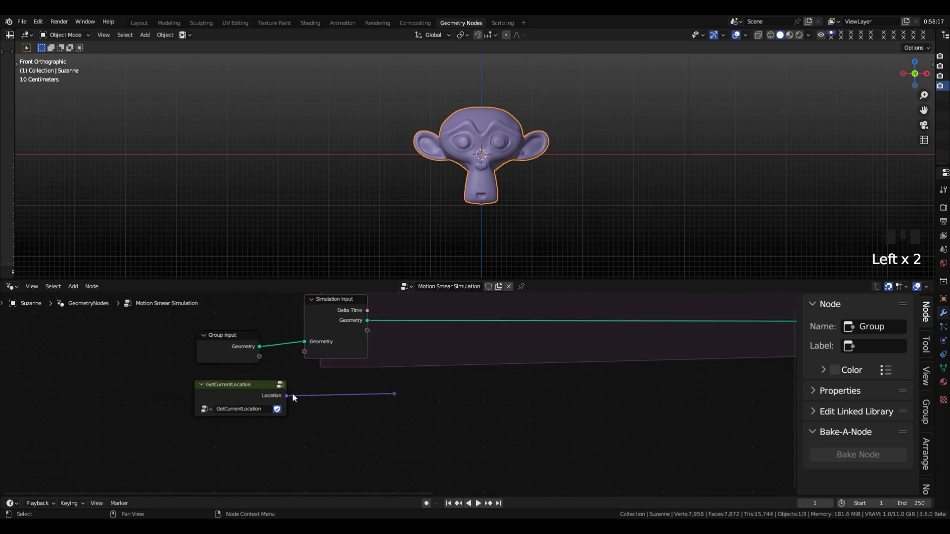
pyautogui.click(418, 408)
pyautogui.moveTo(290, 398); pyautogui.dragTo(291, 372)
pyautogui.click(259, 393)
pyautogui.click(411, 410)
pyautogui.press('Delete')
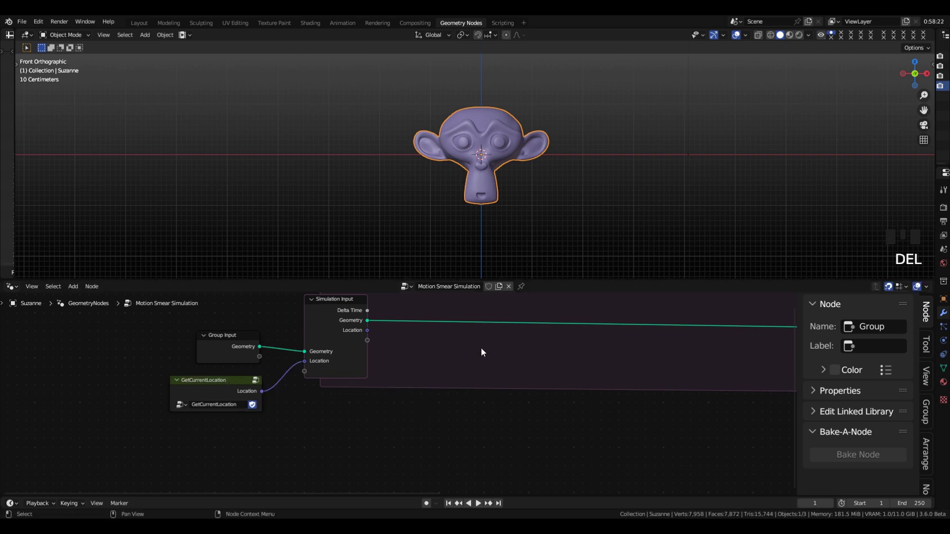
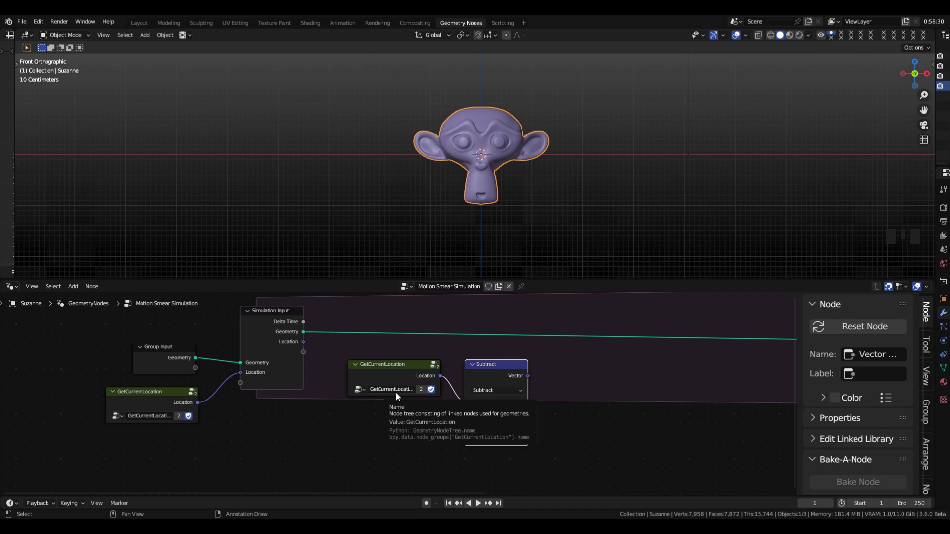
# - Subtract the stored LastLocation from a second GetCurrentLocation's Location with a Vector Math node
pyautogui.click(308, 344)
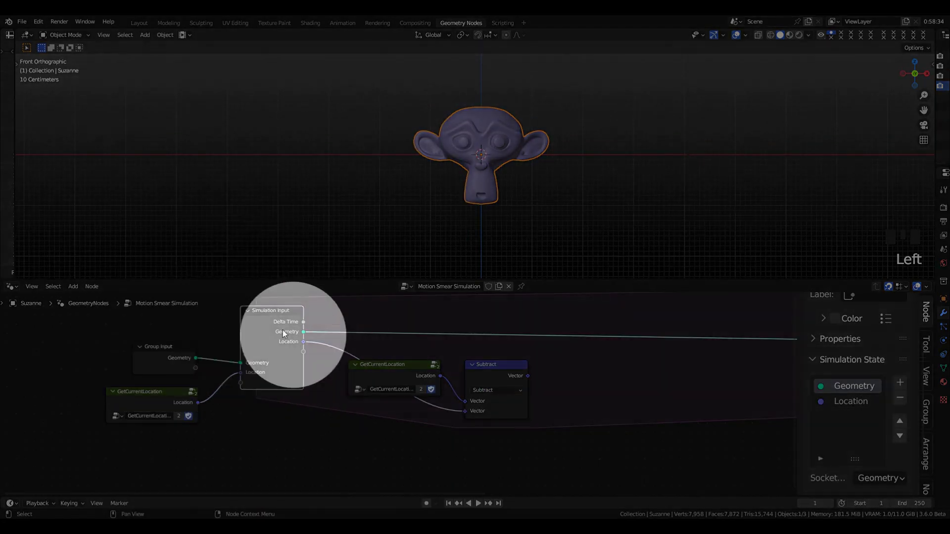
pyautogui.click(850, 406)
pyautogui.moveTo(851, 406); pyautogui.dragTo(850, 408)
pyautogui.moveTo(377, 372); pyautogui.dragTo(443, 427)
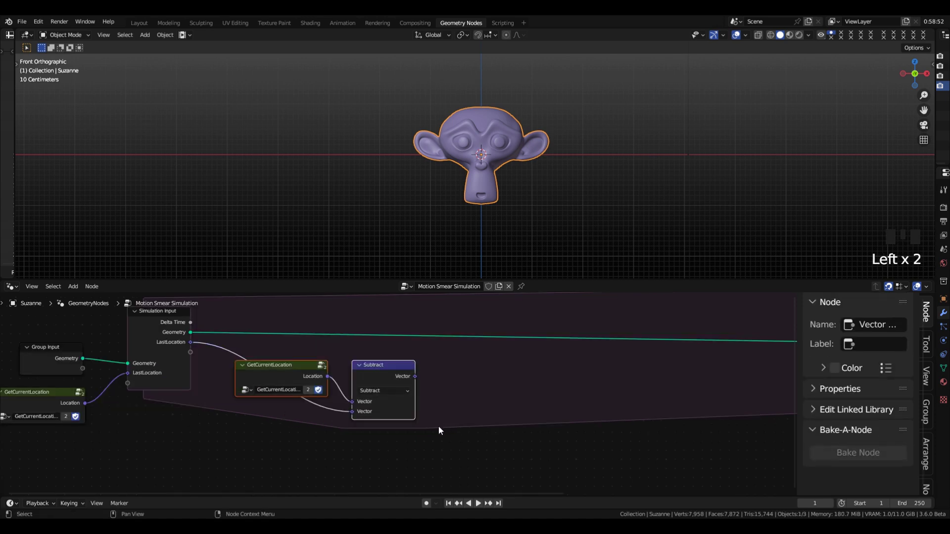
# - Frame the velocity nodes as Calculate Current Velocity and briefly replay the animation to test
pyautogui.press('ctrl+j')
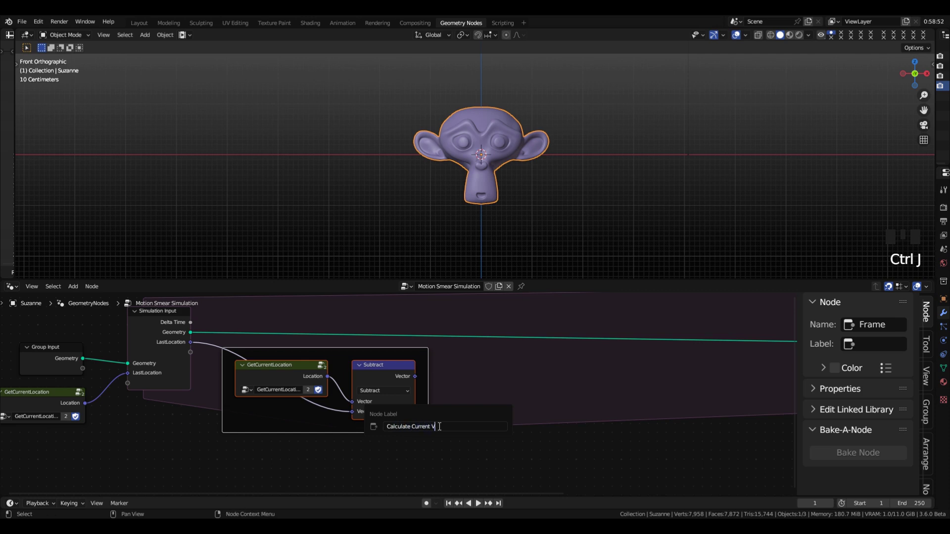
pyautogui.press('r')
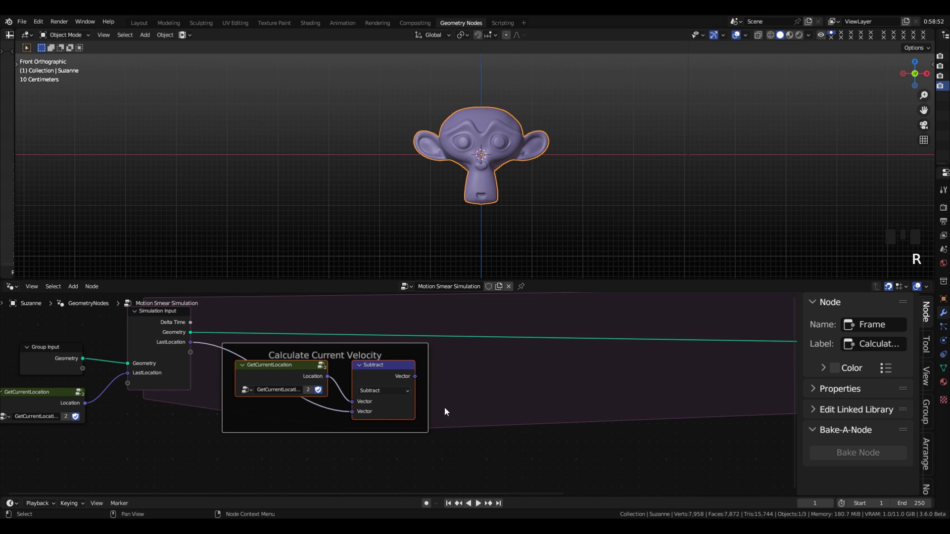
pyautogui.press('shift+space')
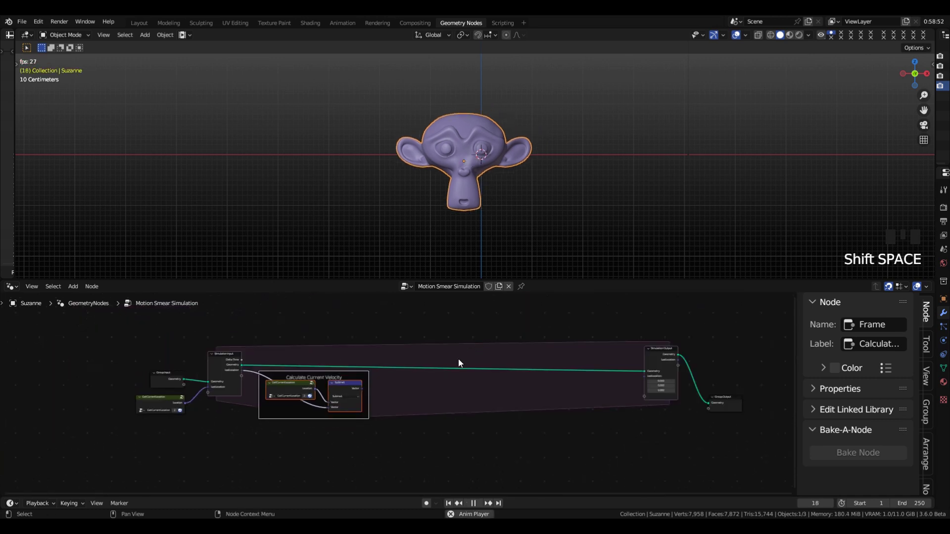
pyautogui.press('shift+space')
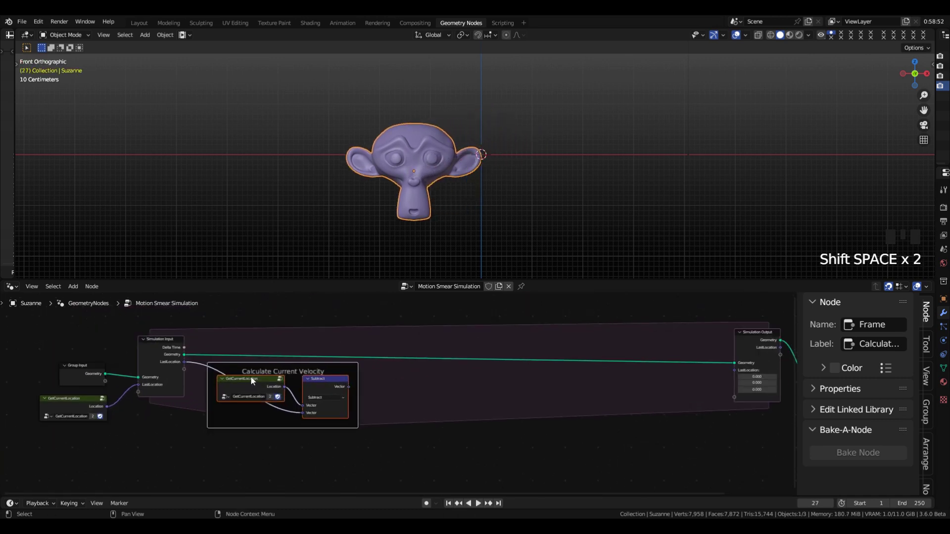
# - Add a Mix node after the Subtract result and duplicate a third GetCurrentLocation group
pyautogui.moveTo(431, 395); pyautogui.dragTo(452, 399)
pyautogui.press('BackSpace')
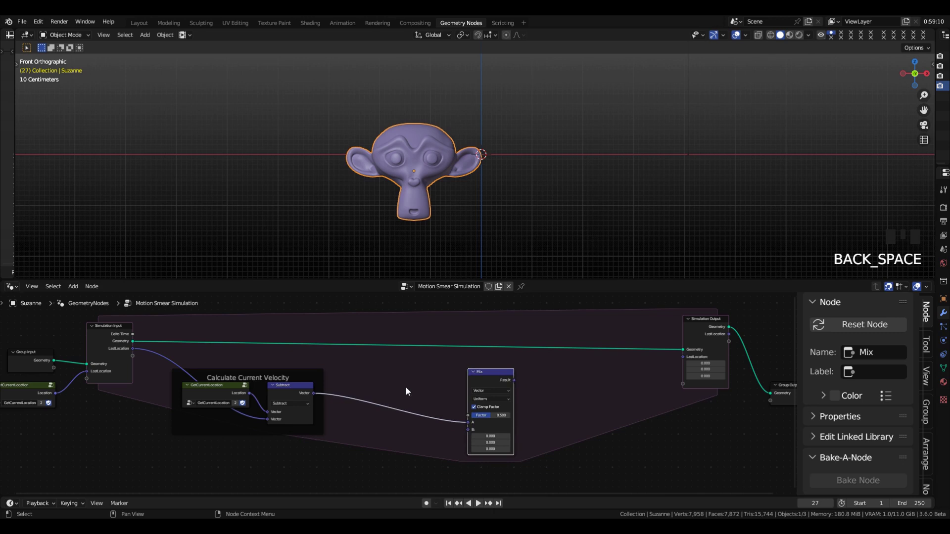
pyautogui.click(223, 390)
pyautogui.press('shift+d')
pyautogui.press('alt+p')
# - Feed Location into Simulation Output LastLocation and the Mix Result into Current Velocity
pyautogui.click(612, 376)
pyautogui.moveTo(524, 391); pyautogui.dragTo(687, 371)
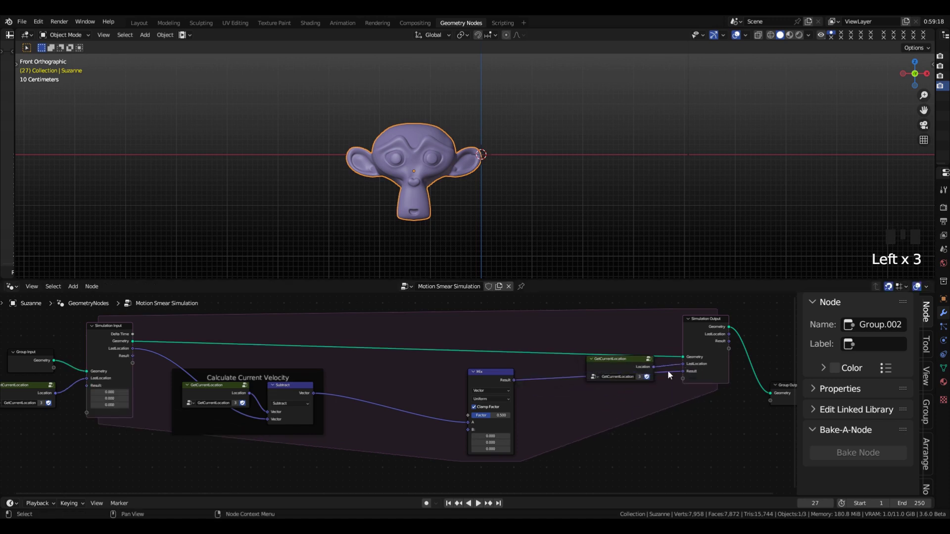
pyautogui.moveTo(134, 361); pyautogui.dragTo(441, 421)
pyautogui.click(315, 394)
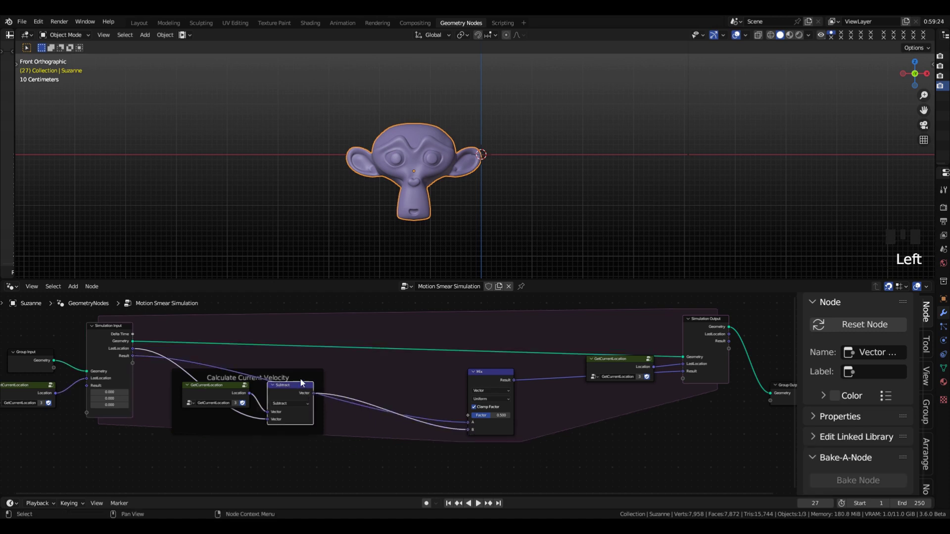
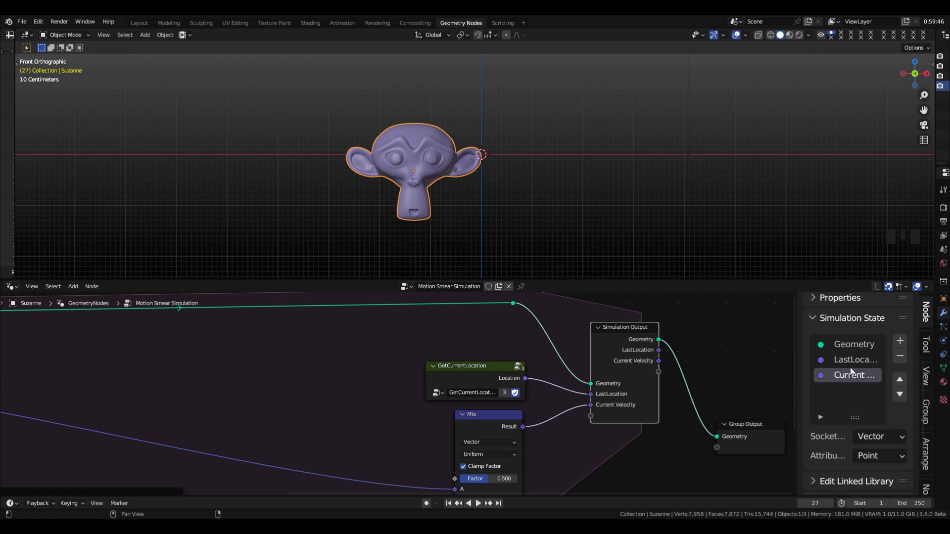
pyautogui.click(852, 360)
# - Link the simulated geometry to Group Output and view Current Velocity as colour during playback
pyautogui.moveTo(851, 360); pyautogui.dragTo(546, 359)
pyautogui.press('shift+space')
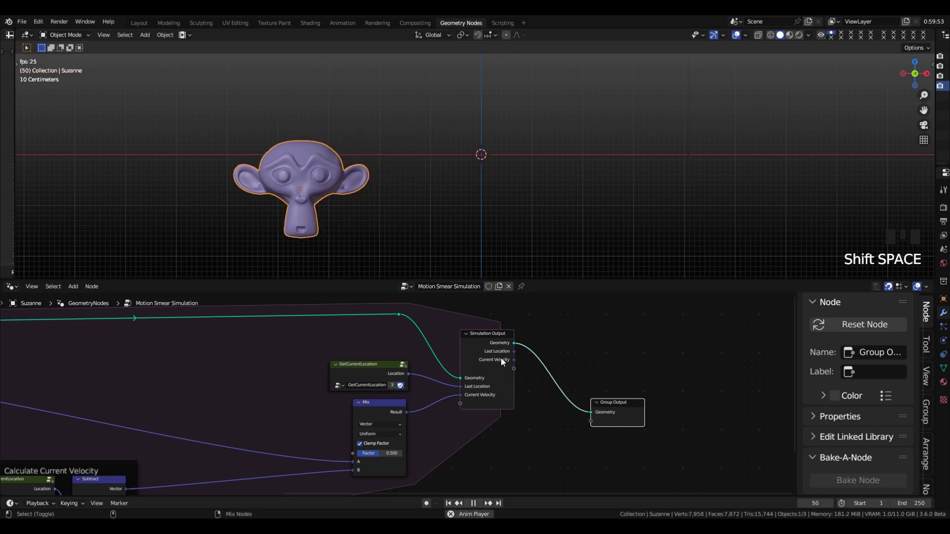
pyautogui.click(505, 359)
pyautogui.doubleClick(505, 360)
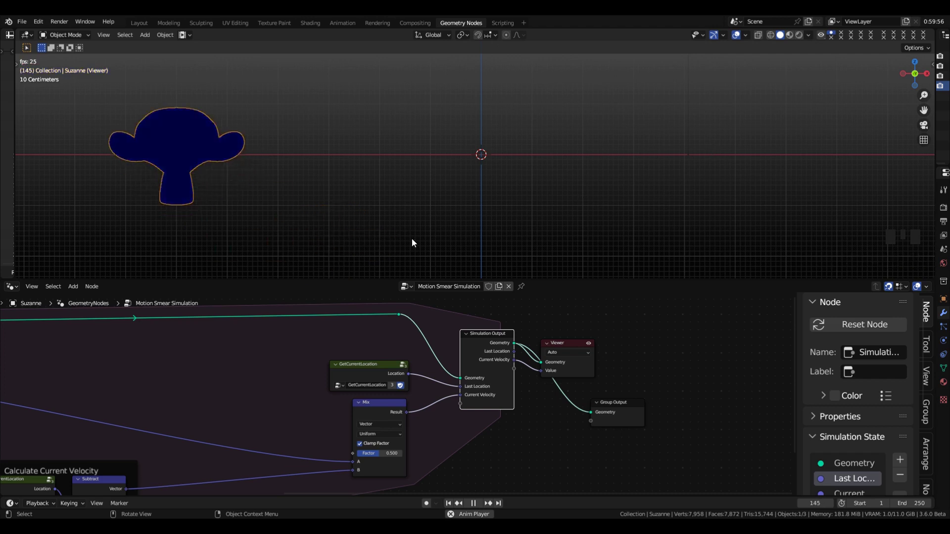
# - Maximize the 3D view to watch Suzanne tint as she moves, then restore the node editor
pyautogui.scroll(-3)
pyautogui.press('ctrl+space')
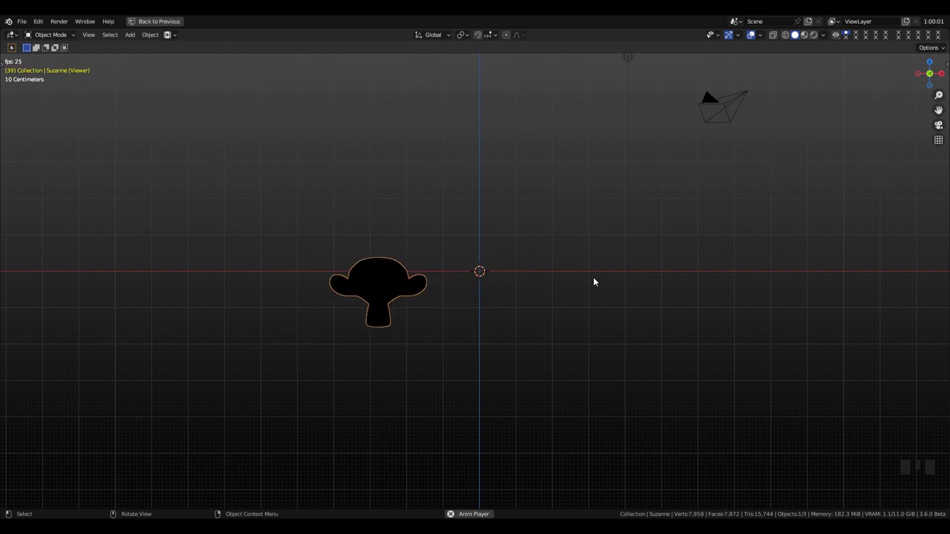
pyautogui.press('ctrl+space')
pyautogui.press('shift+space')
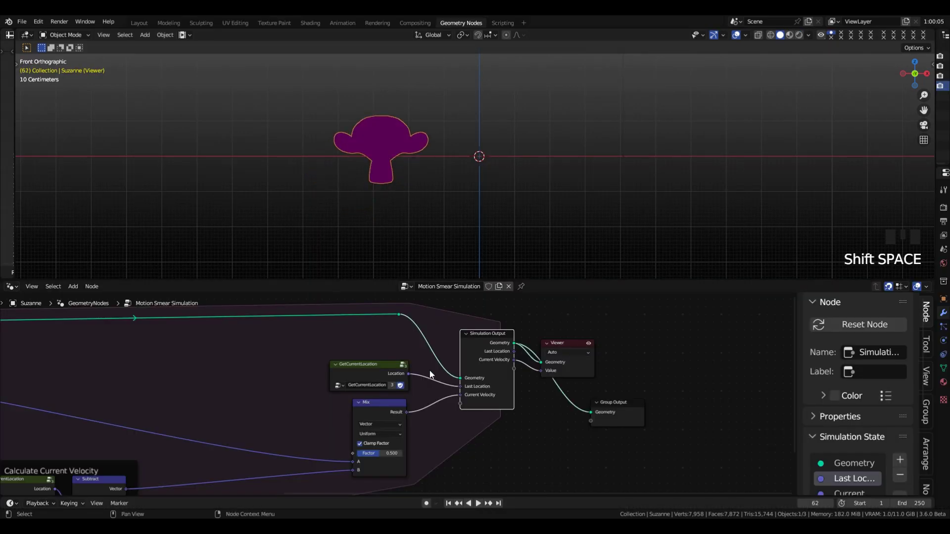
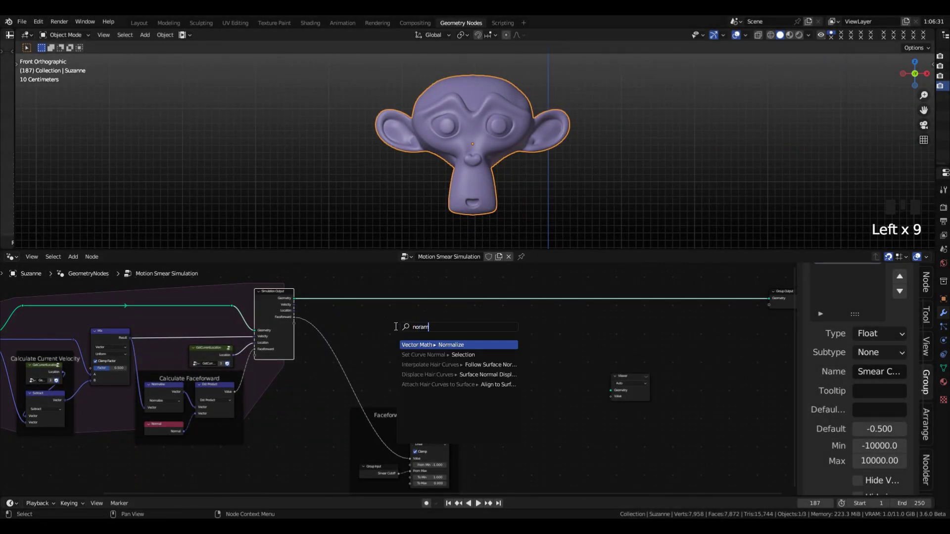
# - Add a Normalize node taking the simulation's Velocity, feeding a Vector Math Scale node
pyautogui.click(483, 327)
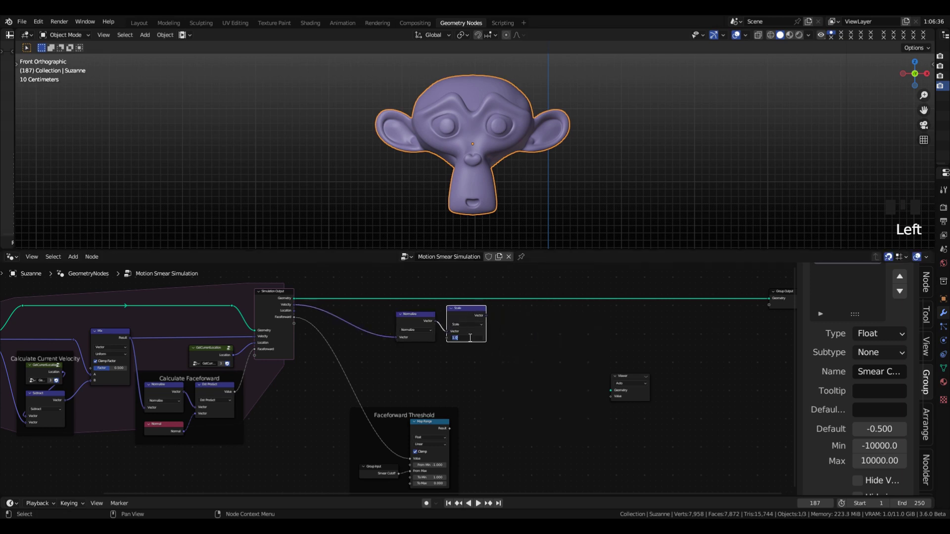
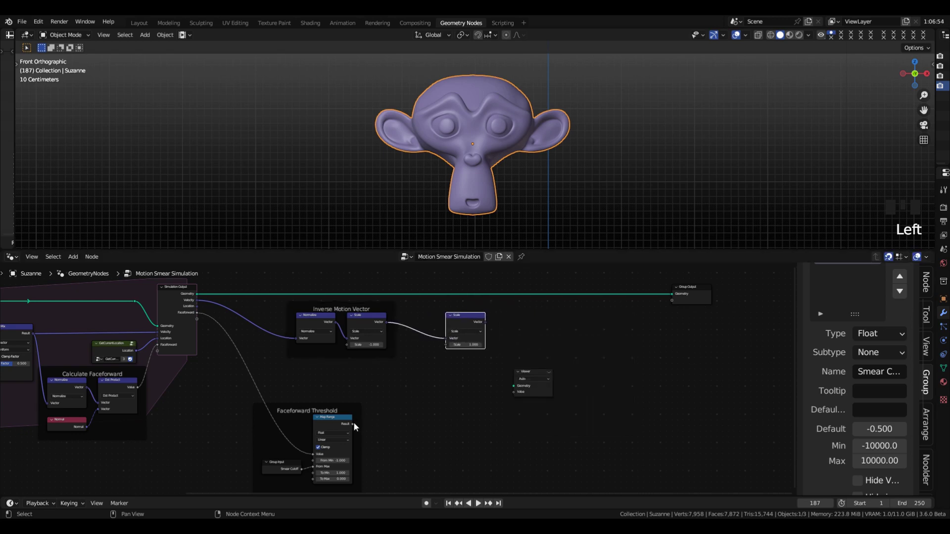
# - Scale the inverse vector by the Map Range result and plug it into a Set Position Offset
pyautogui.moveTo(357, 426); pyautogui.dragTo(471, 338)
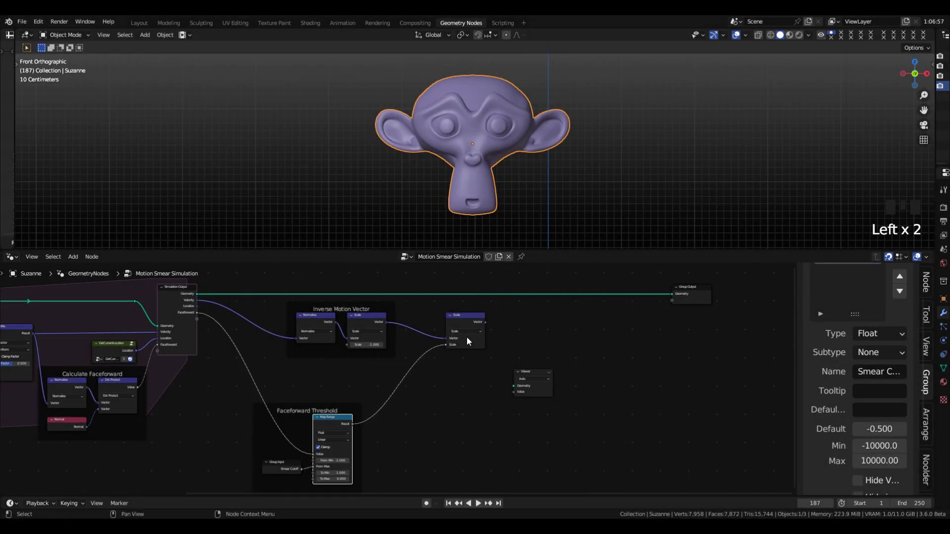
pyautogui.moveTo(488, 327); pyautogui.dragTo(561, 322)
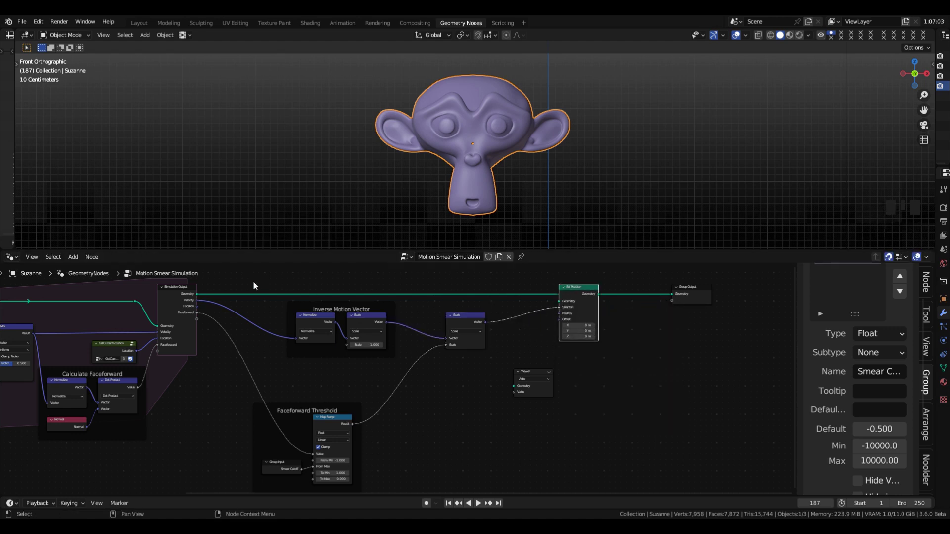
pyautogui.click(203, 299)
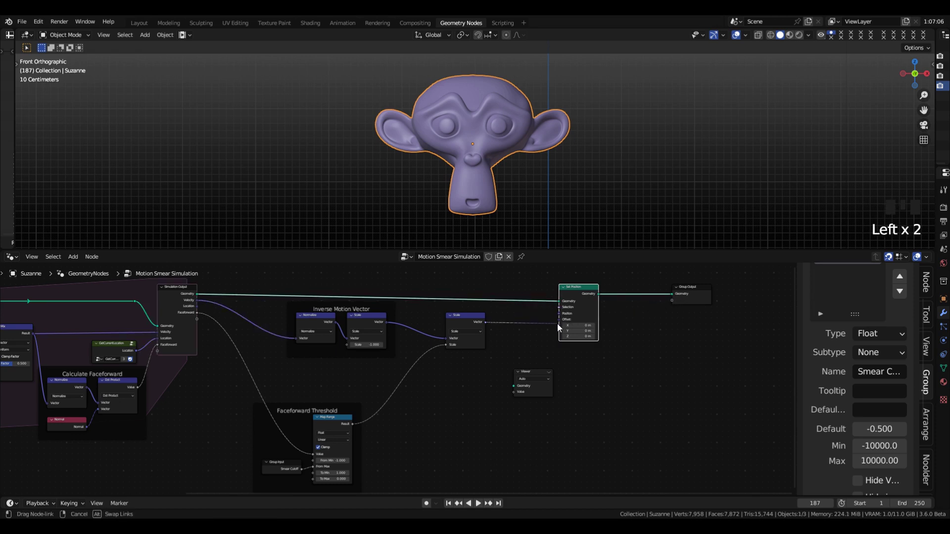
pyautogui.click(554, 332)
# - Play the animation and inspect Suzanne's pointy smear in a maximized viewport
pyautogui.press('shift+space')
pyautogui.scroll(-3)
pyautogui.moveTo(523, 202); pyautogui.dragTo(522, 172)
pyautogui.scroll(3)
pyautogui.scroll(3)
pyautogui.press('ctrl+space')
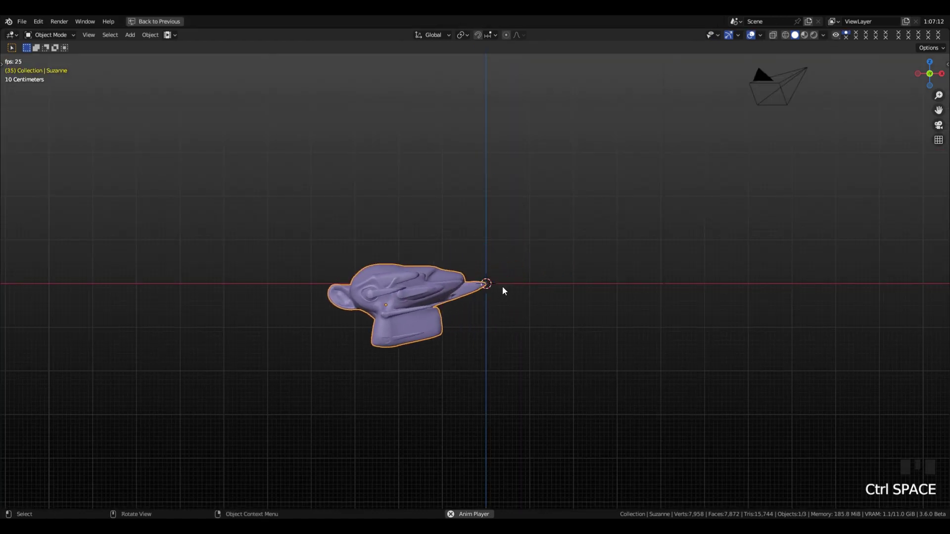
pyautogui.press('ctrl+space')
pyautogui.press('shift+space')
# - Reframe the smeared head and bring the whole node tree back into view
pyautogui.moveTo(615, 153); pyautogui.dragTo(539, 198)
pyautogui.scroll(3)
pyautogui.moveTo(585, 182); pyautogui.dragTo(509, 183)
pyautogui.scroll(-3)
pyautogui.scroll(-3)
pyautogui.scroll(-3)
pyautogui.moveTo(511, 389); pyautogui.dragTo(503, 460)
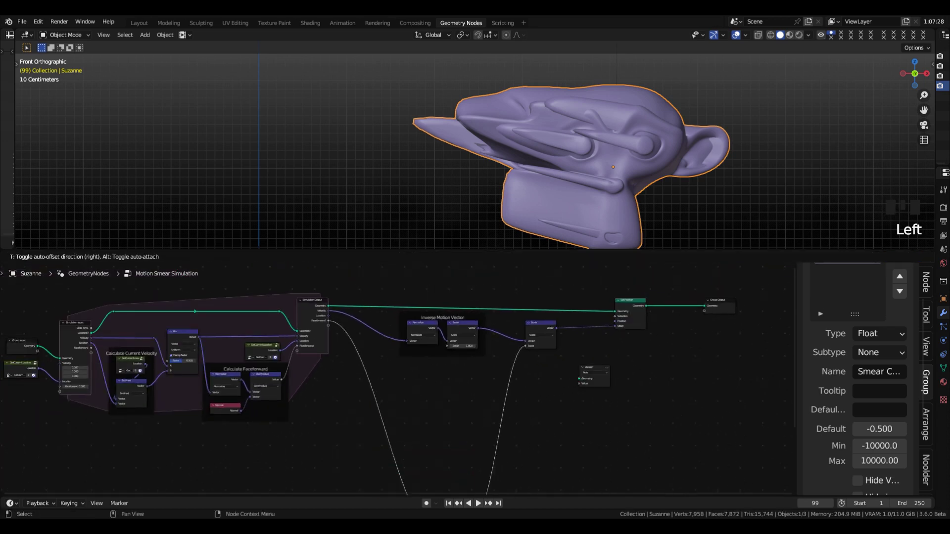
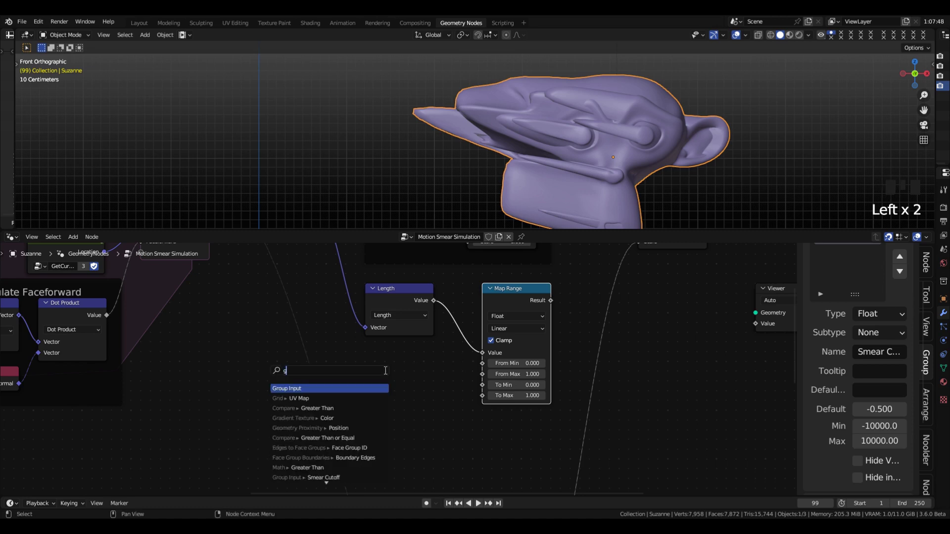
# - Wire new group inputs into the Map Range From Min and confirm the renamed input
pyautogui.moveTo(483, 375); pyautogui.dragTo(412, 385)
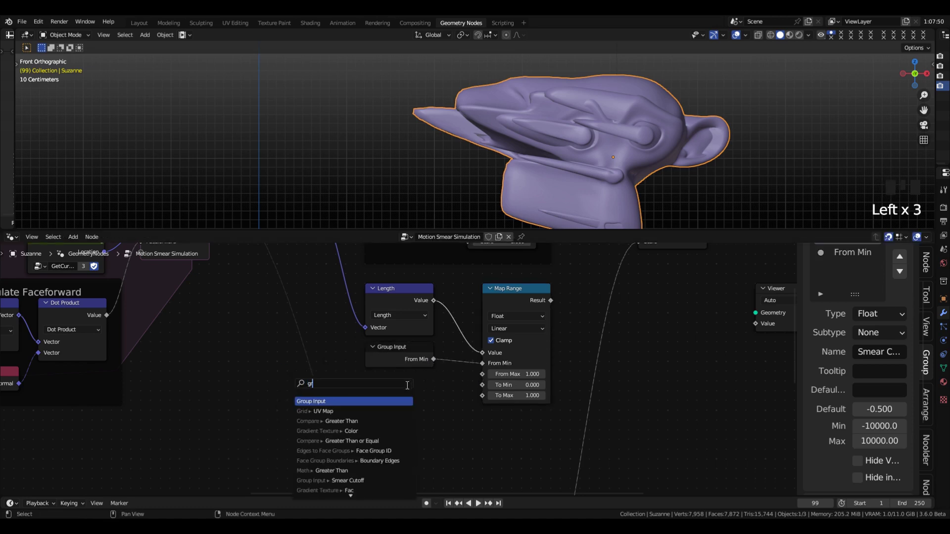
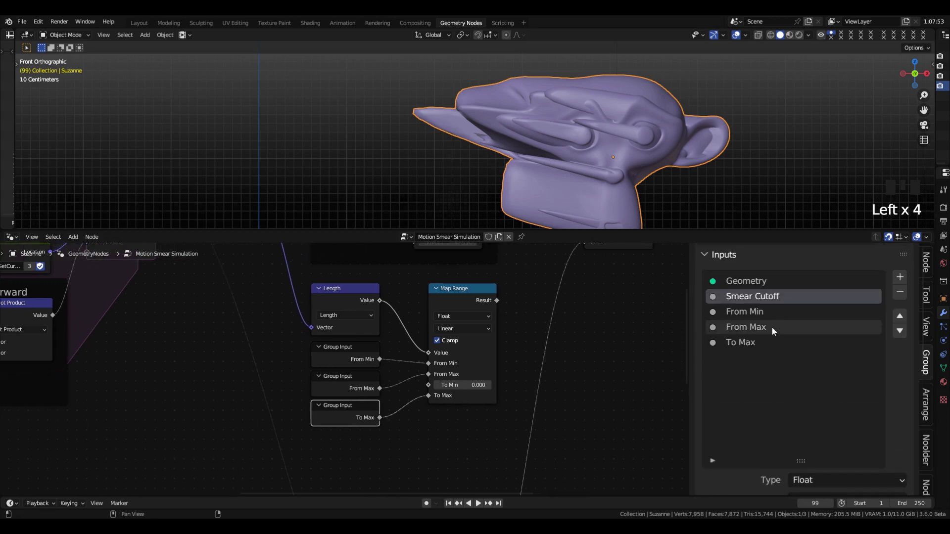
pyautogui.moveTo(742, 320); pyautogui.dragTo(743, 313)
pyautogui.press('g')
pyautogui.moveTo(764, 331); pyautogui.dragTo(753, 347)
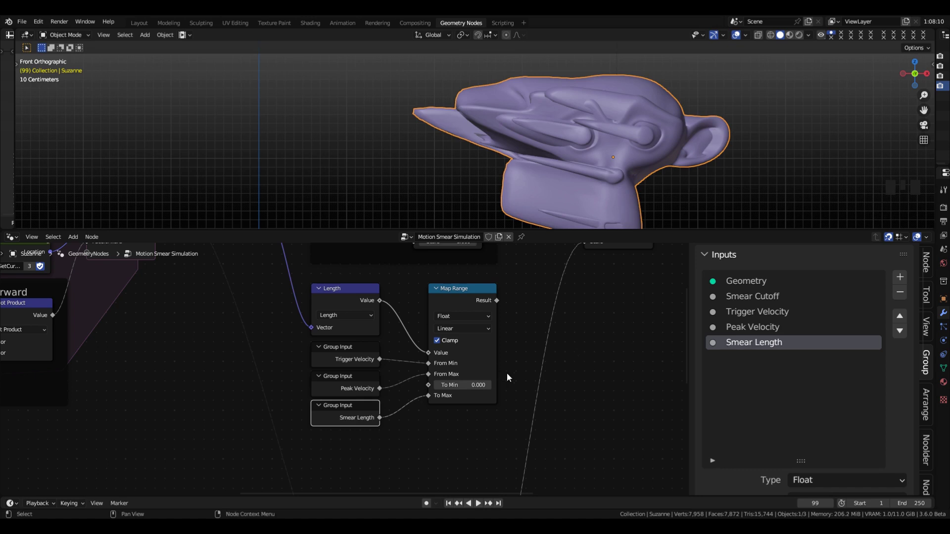
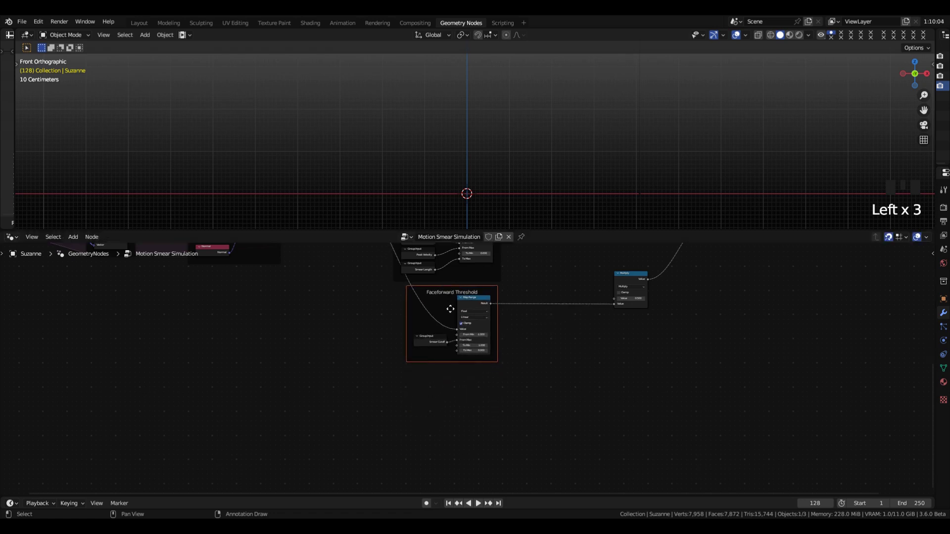
# - Add a Voronoi Texture node and place it beside the Multiply node
pyautogui.rightClick(441, 354)
pyautogui.press('g')
pyautogui.press('g')
pyautogui.click(620, 345)
pyautogui.click(622, 347)
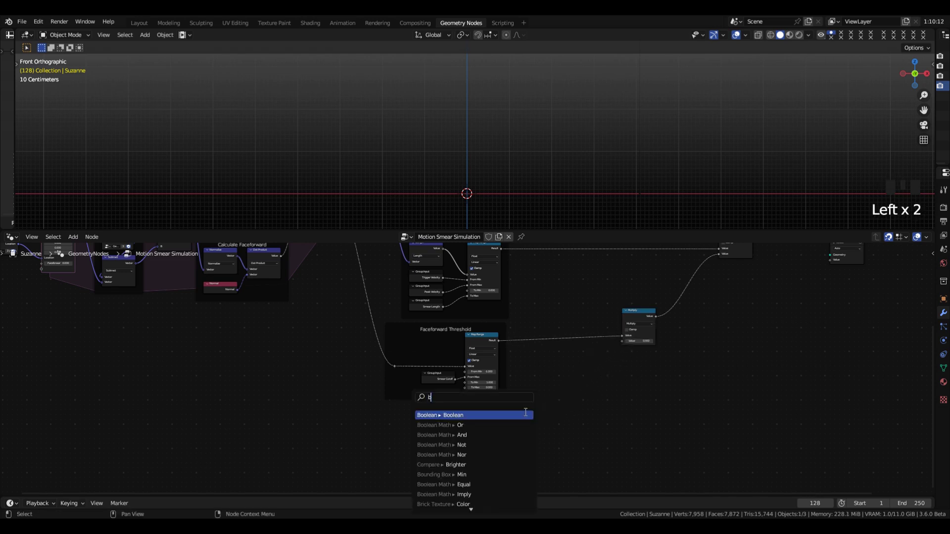
pyautogui.press('BackSpace')
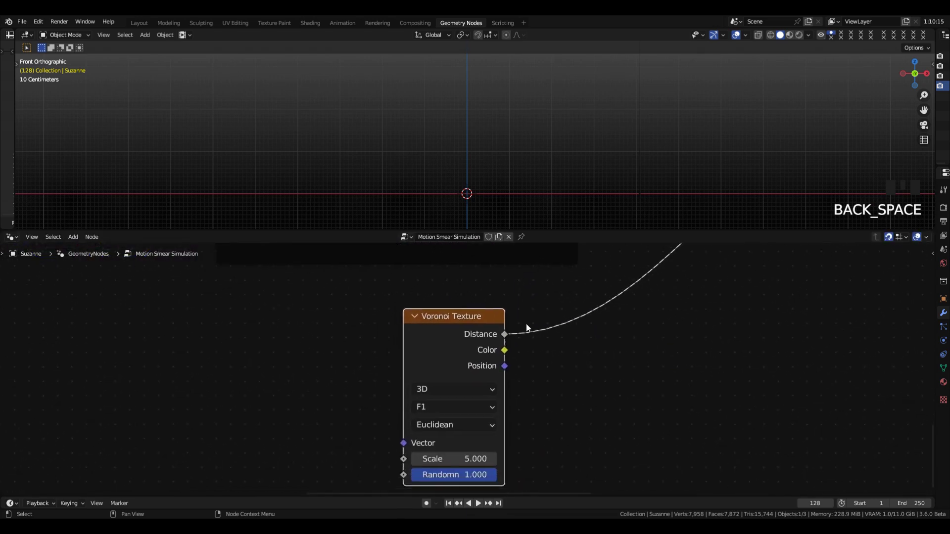
pyautogui.click(434, 397)
# - Link the Voronoi Distance into the Multiply and preview the cellular spots on Suzanne
pyautogui.moveTo(347, 254); pyautogui.dragTo(484, 168)
pyautogui.scroll(-3)
pyautogui.moveTo(504, 168); pyautogui.dragTo(478, 197)
pyautogui.scroll(3)
pyautogui.middleClick(494, 145)
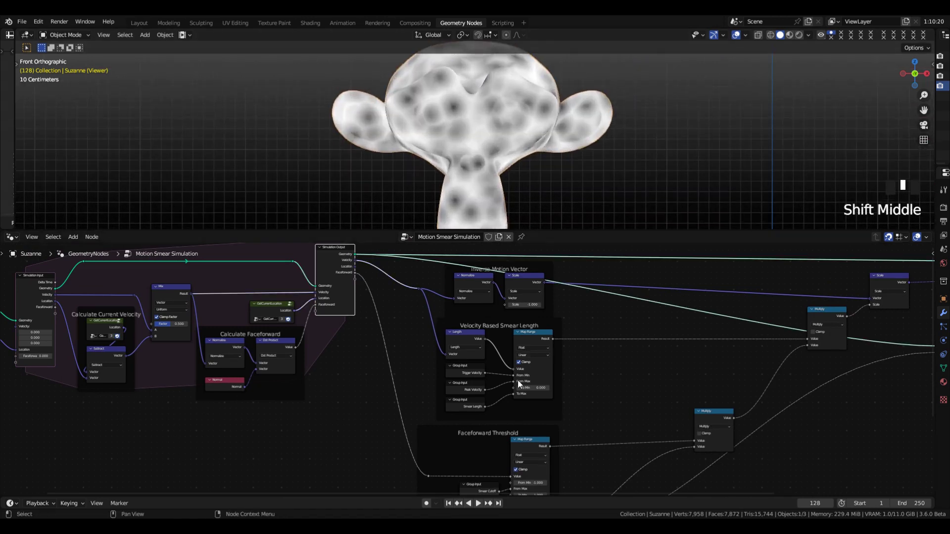
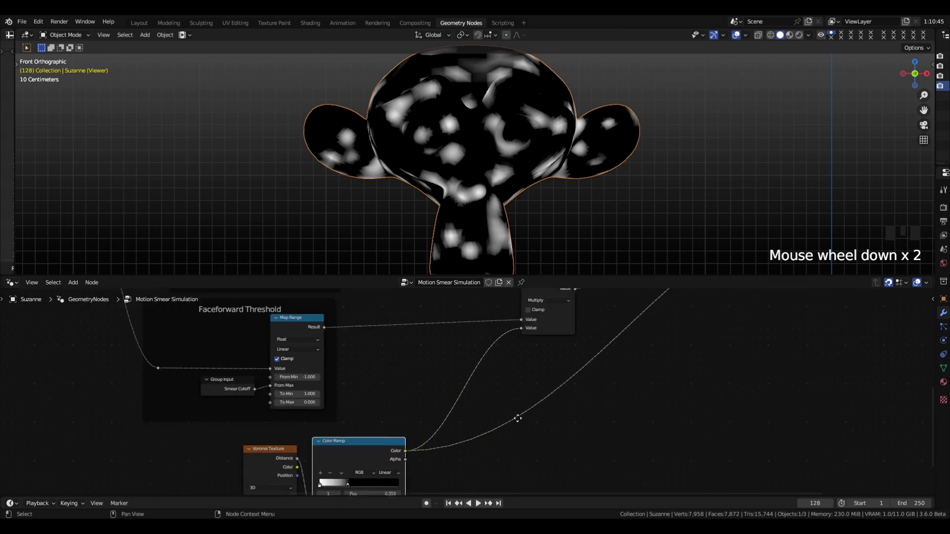
# - Drop the Viewer preview and orbit into a perspective view of the smeared, lumpy Suzanne
pyautogui.scroll(-3)
pyautogui.press('Right')
pyautogui.moveTo(551, 186); pyautogui.dragTo(489, 187)
pyautogui.scroll(3)
pyautogui.middleClick(490, 205)
pyautogui.scroll(3)
pyautogui.moveTo(554, 268); pyautogui.dragTo(535, 309)
pyautogui.press('ctrl+space')
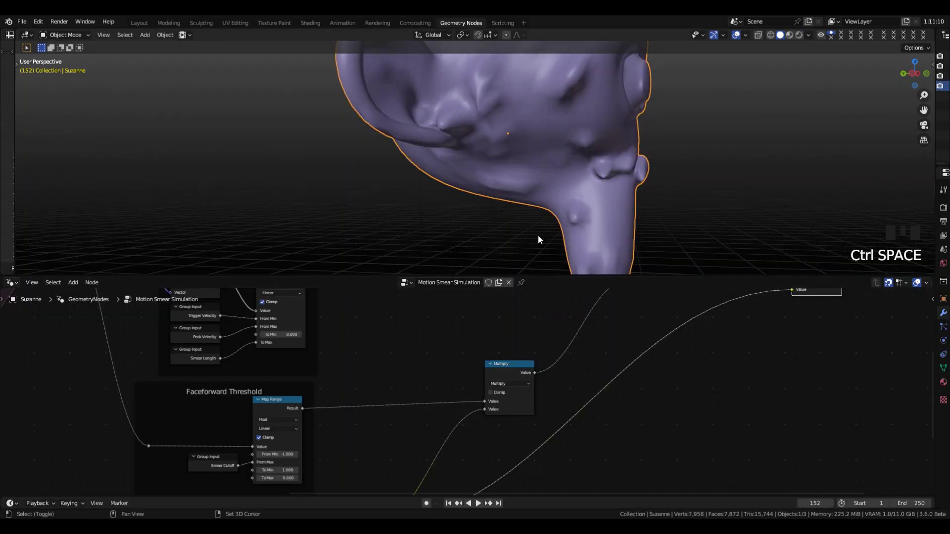